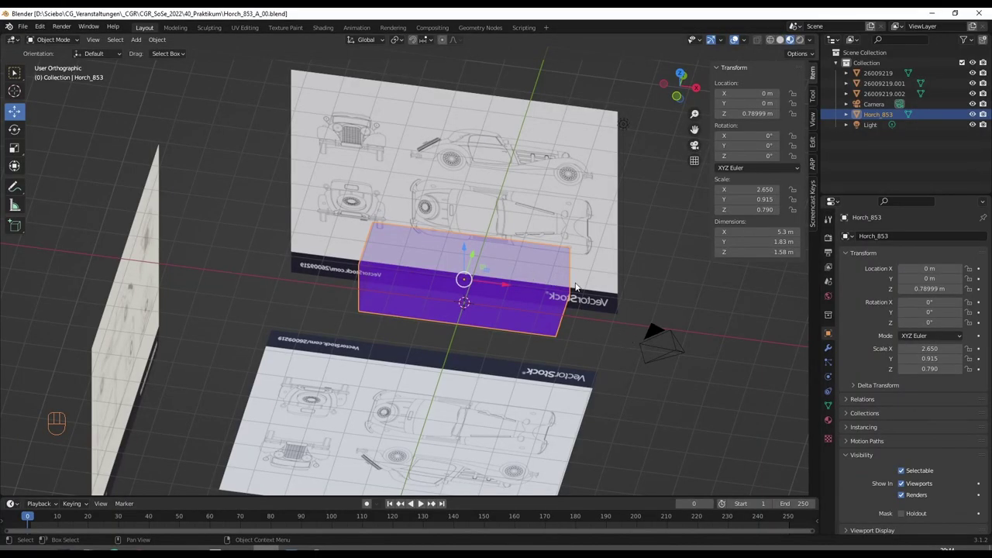
Orbit toward the box and blueprint planes and show the Auto Mirror options in the N-panel Edit tab
{"action": "middle_click", "coordinate": [552, 291]}
{"action": "left_click_drag", "start_coordinate": [539, 295], "coordinate": [524, 289]}
{"action": "left_click_drag", "start_coordinate": [537, 287], "coordinate": [441, 300]}
{"action": "left_click", "coordinate": [441, 300]}
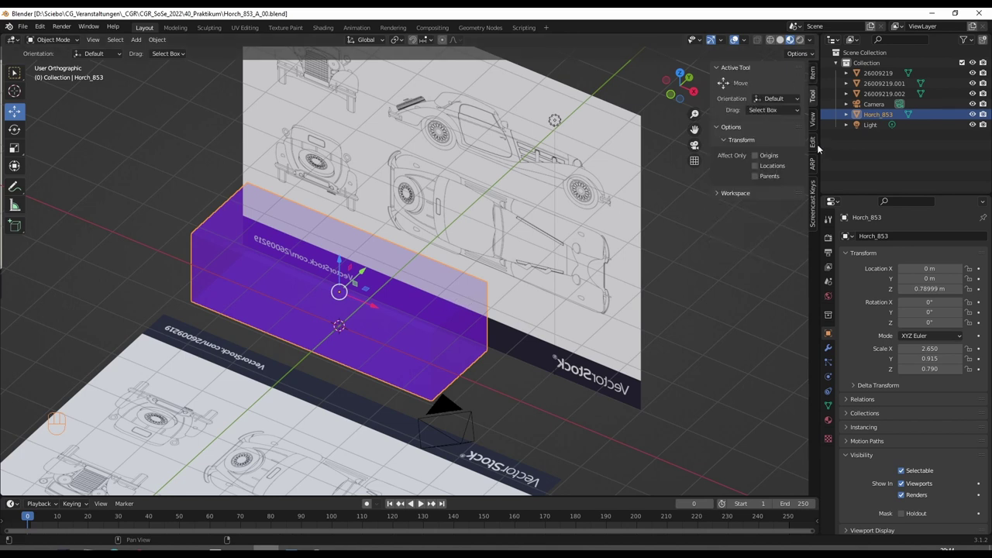
{"action": "left_click", "coordinate": [819, 144]}
{"action": "left_click", "coordinate": [721, 71]}
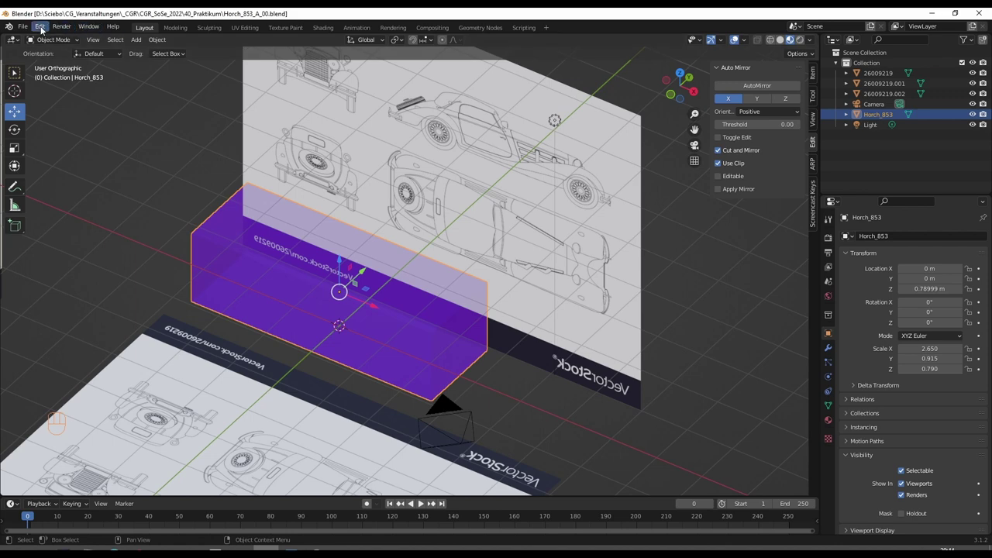
Reach the Preferences Add-ons list via Edit > Preferences to check Screencast Keys
{"action": "left_click_drag", "start_coordinate": [46, 30], "coordinate": [69, 175]}
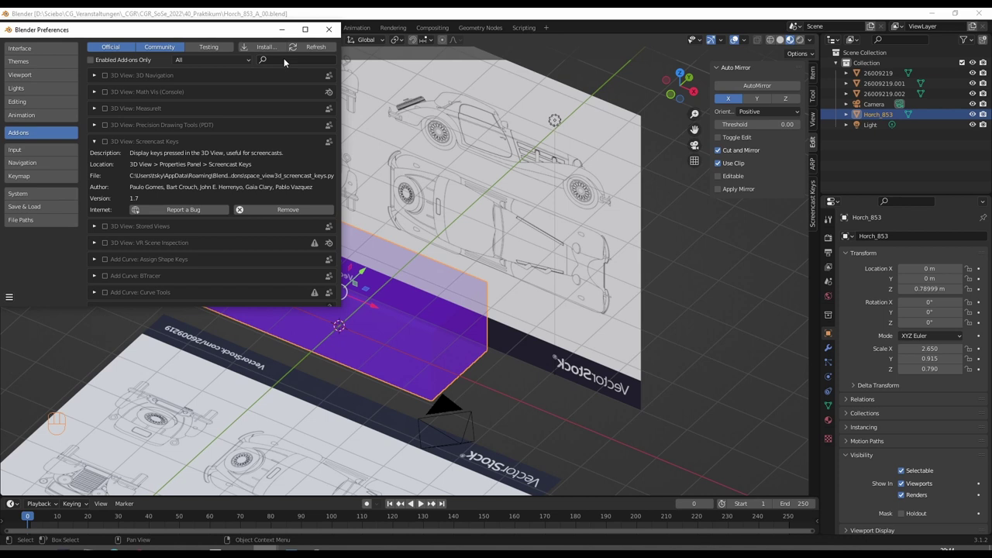
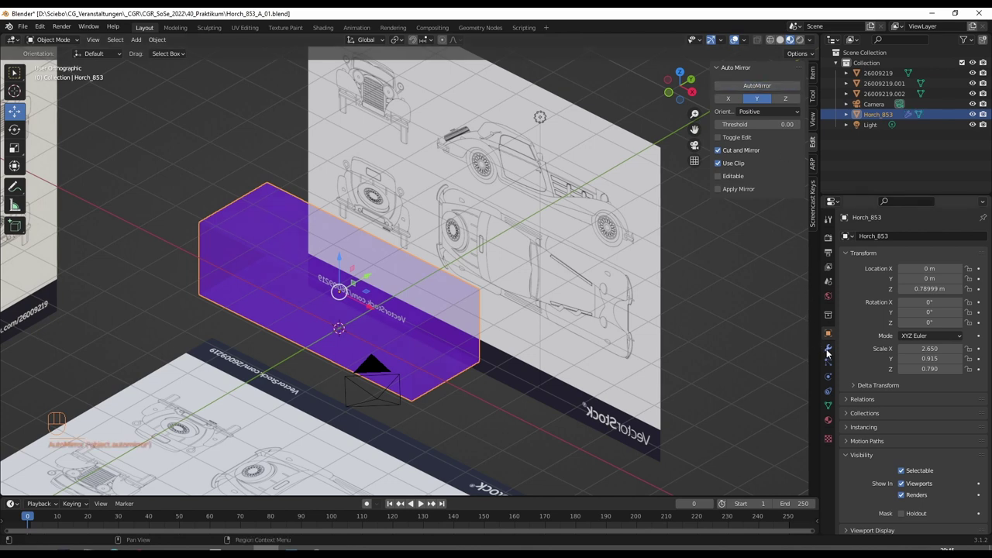
Show the Mirror modifier in Modifier Properties, enter Edit Mode and deselect all vertices
{"action": "left_click", "coordinate": [833, 353]}
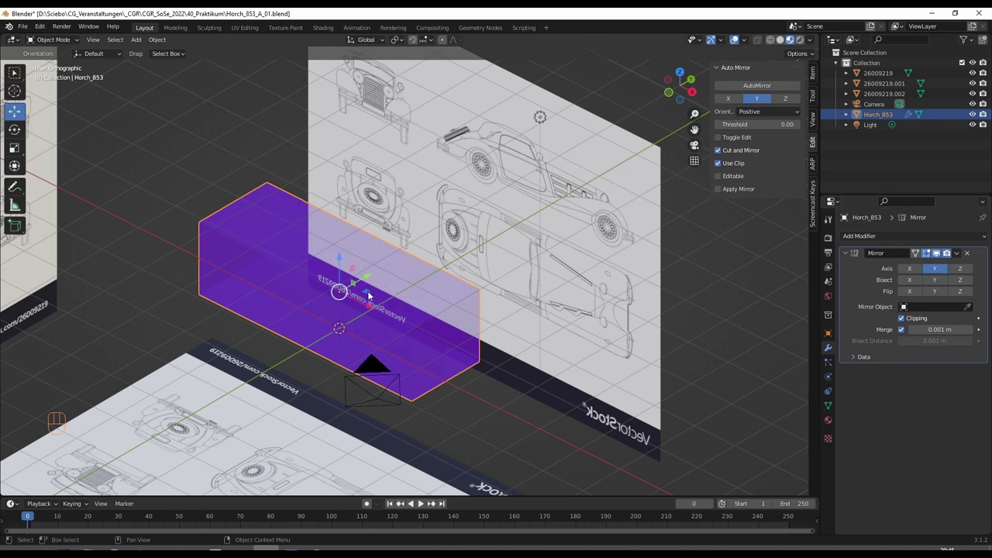
{"action": "key", "text": "Tab"}
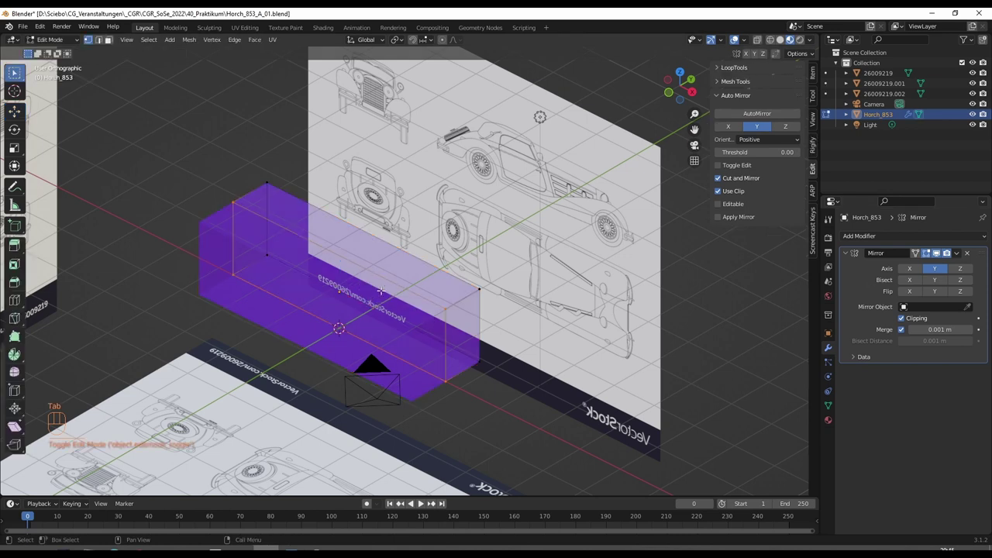
{"action": "key", "text": "3"}
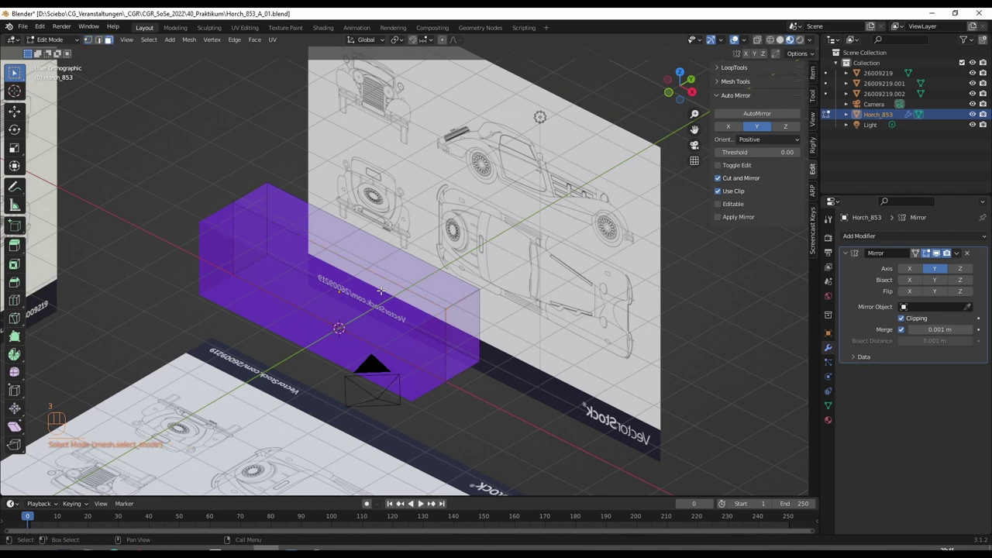
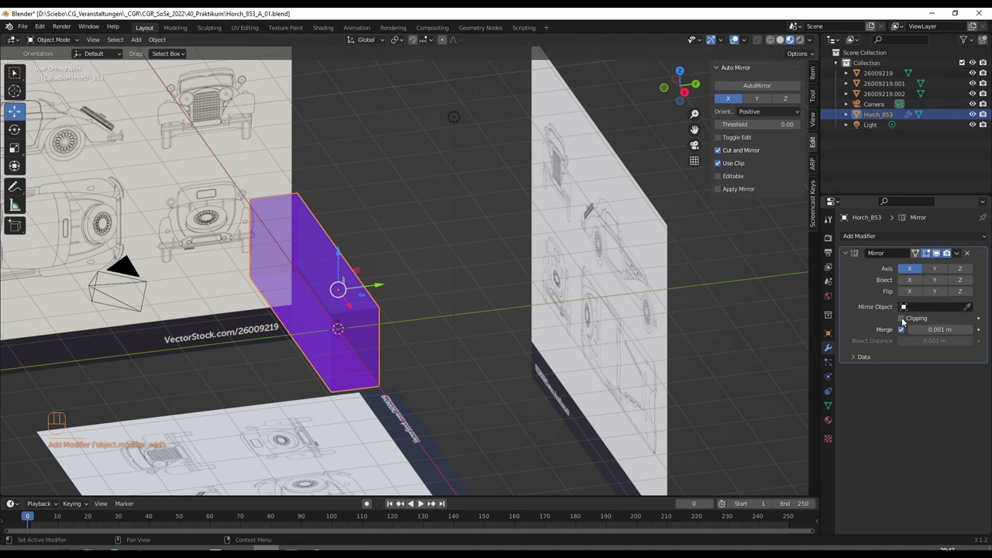
Add the Y axis to the Mirror modifier and enable Clipping
{"action": "left_click", "coordinate": [938, 274]}
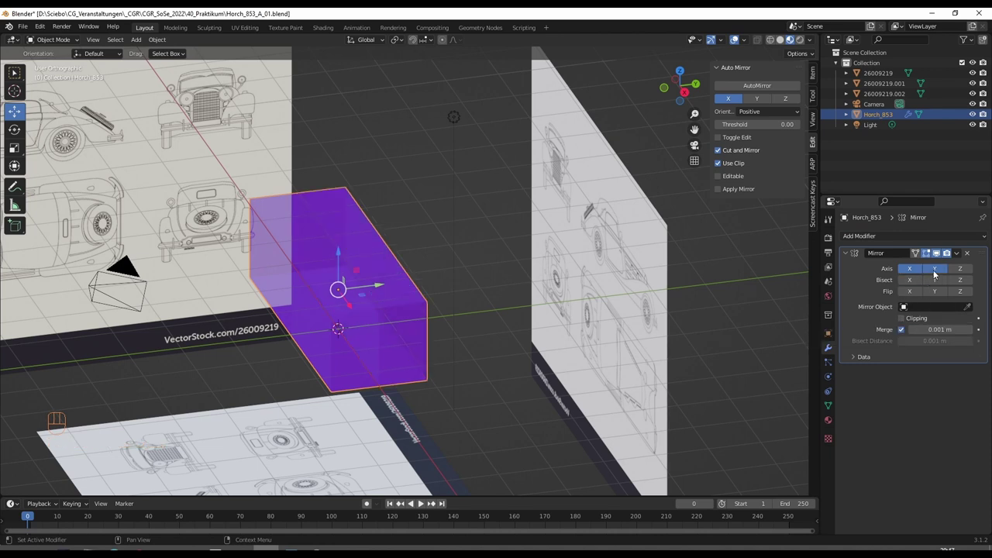
{"action": "left_click", "coordinate": [911, 322]}
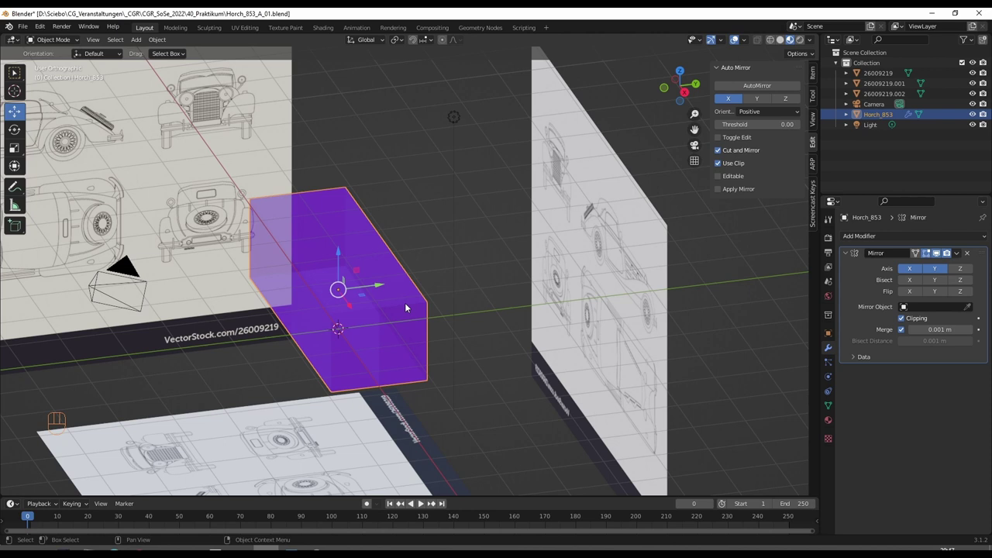